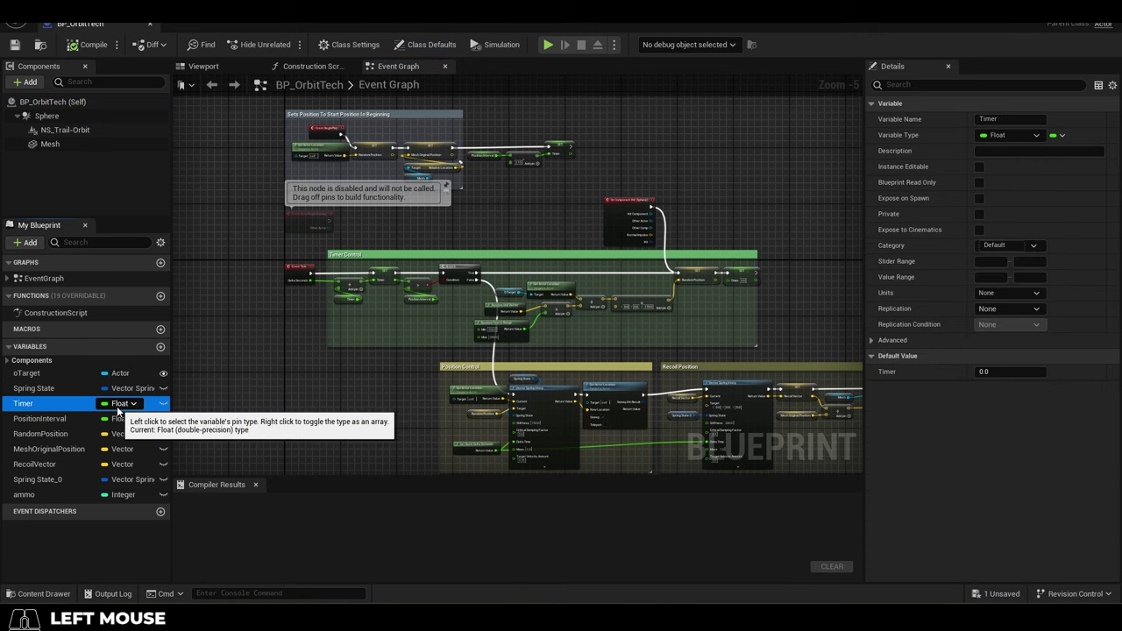
Select the RandomPosition vector variable in My Blueprint to show its details
click(81, 439)
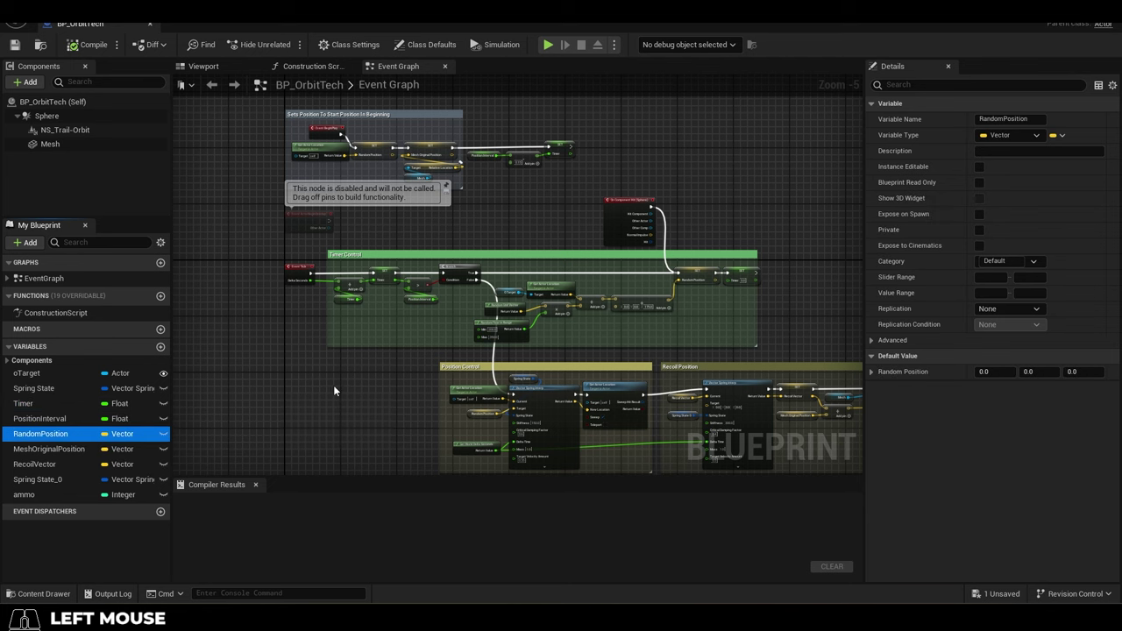
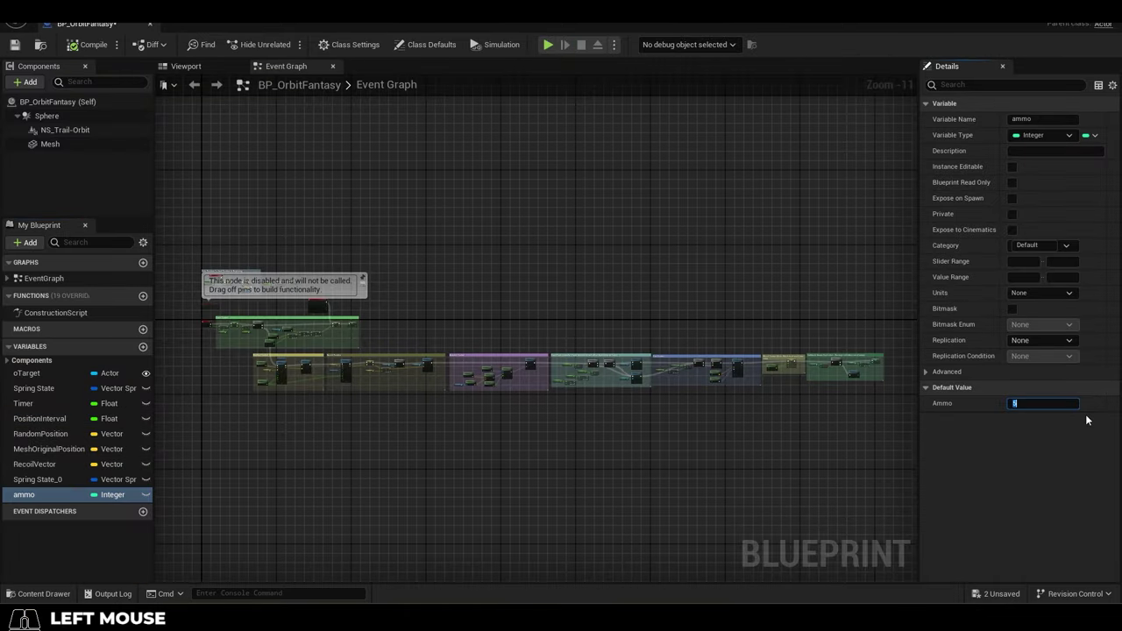
Scroll through the creator's YouTube channel Videos list of UE5 tutorials
middle_click(1091, 422)
scroll(up, 3)
scroll(up, 3)
scroll(down, 3)
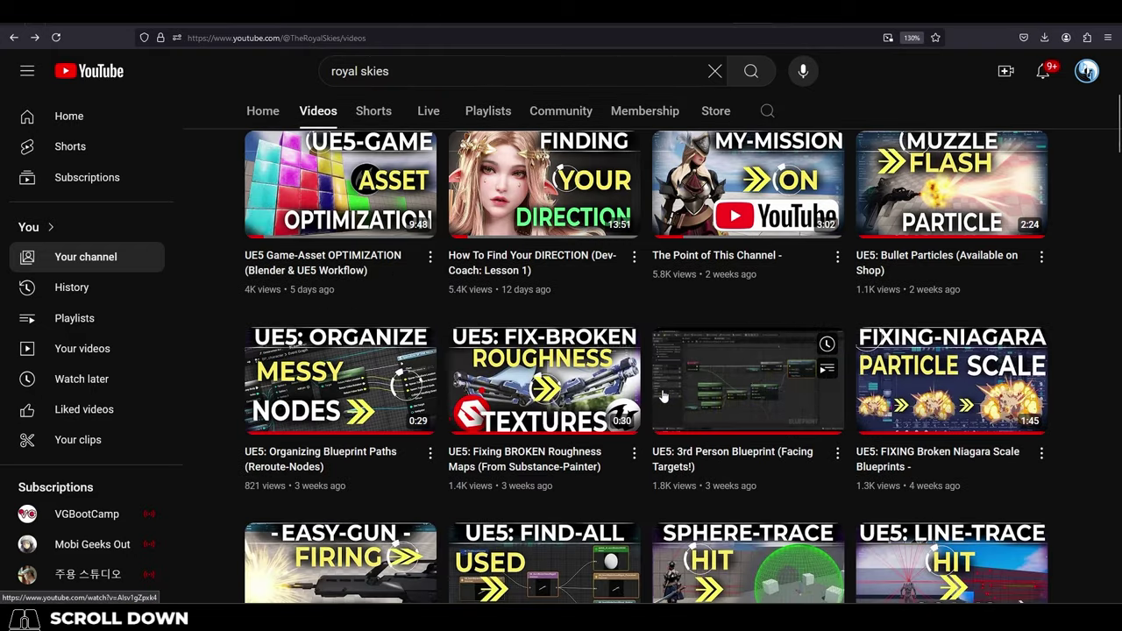